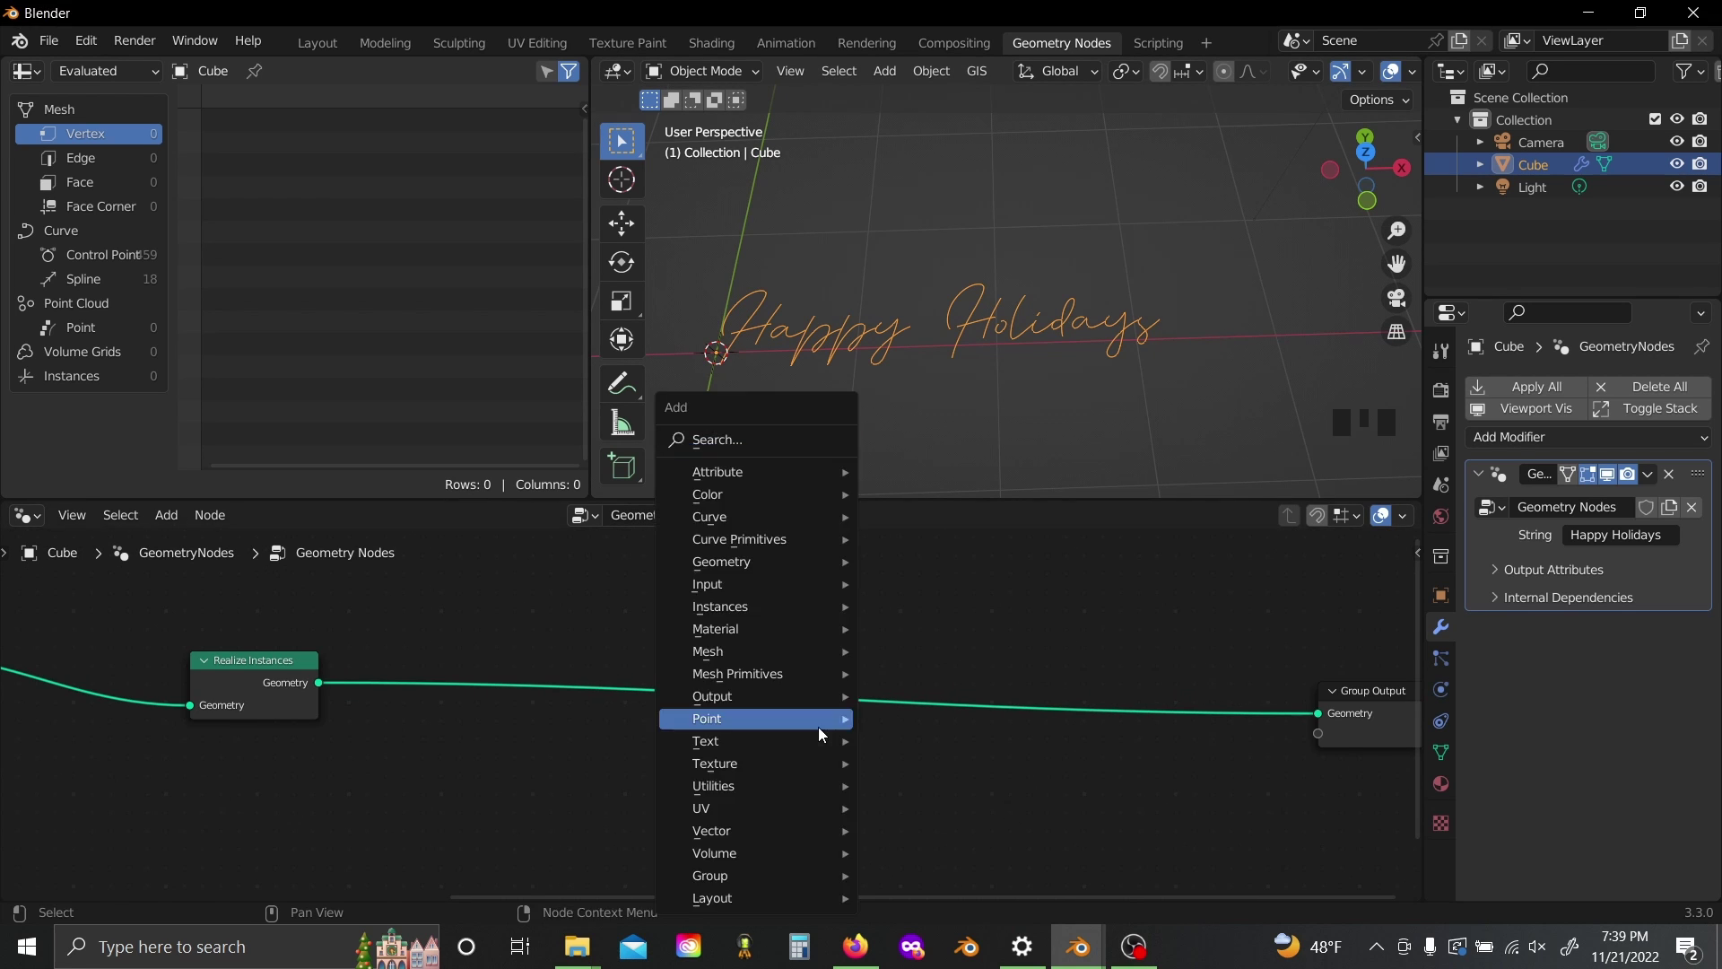
Add a Resample Curve node in Length mode at 0.01 m after Realize Instances
key(shift+a)
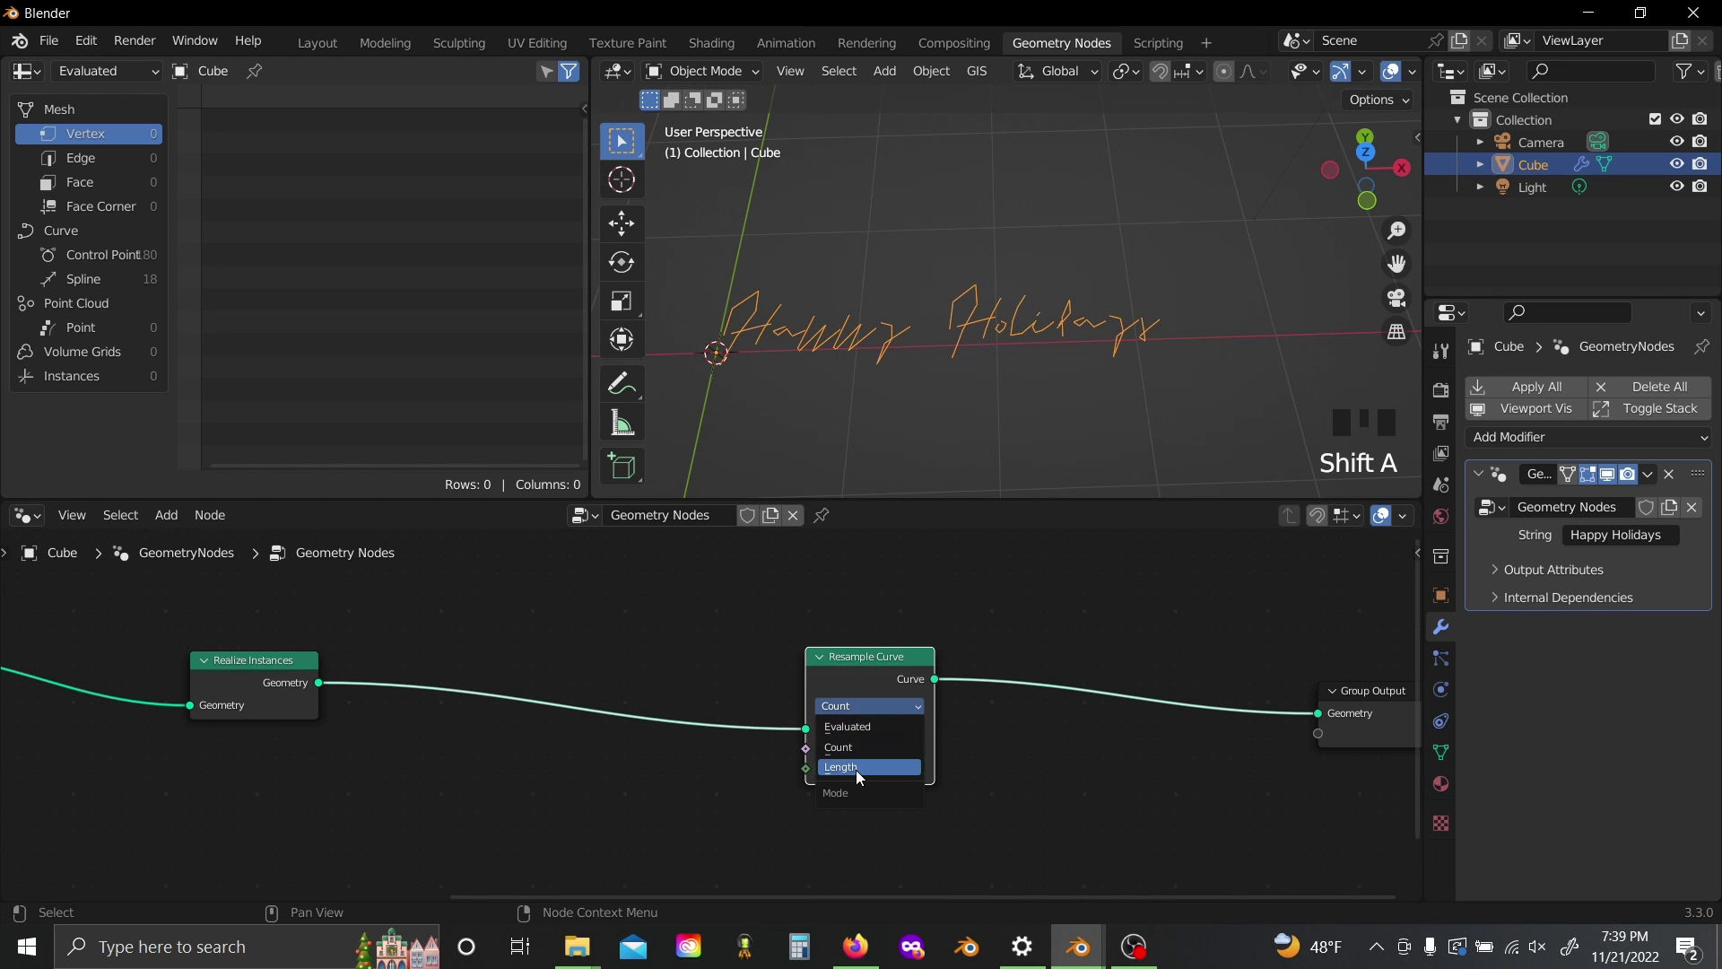
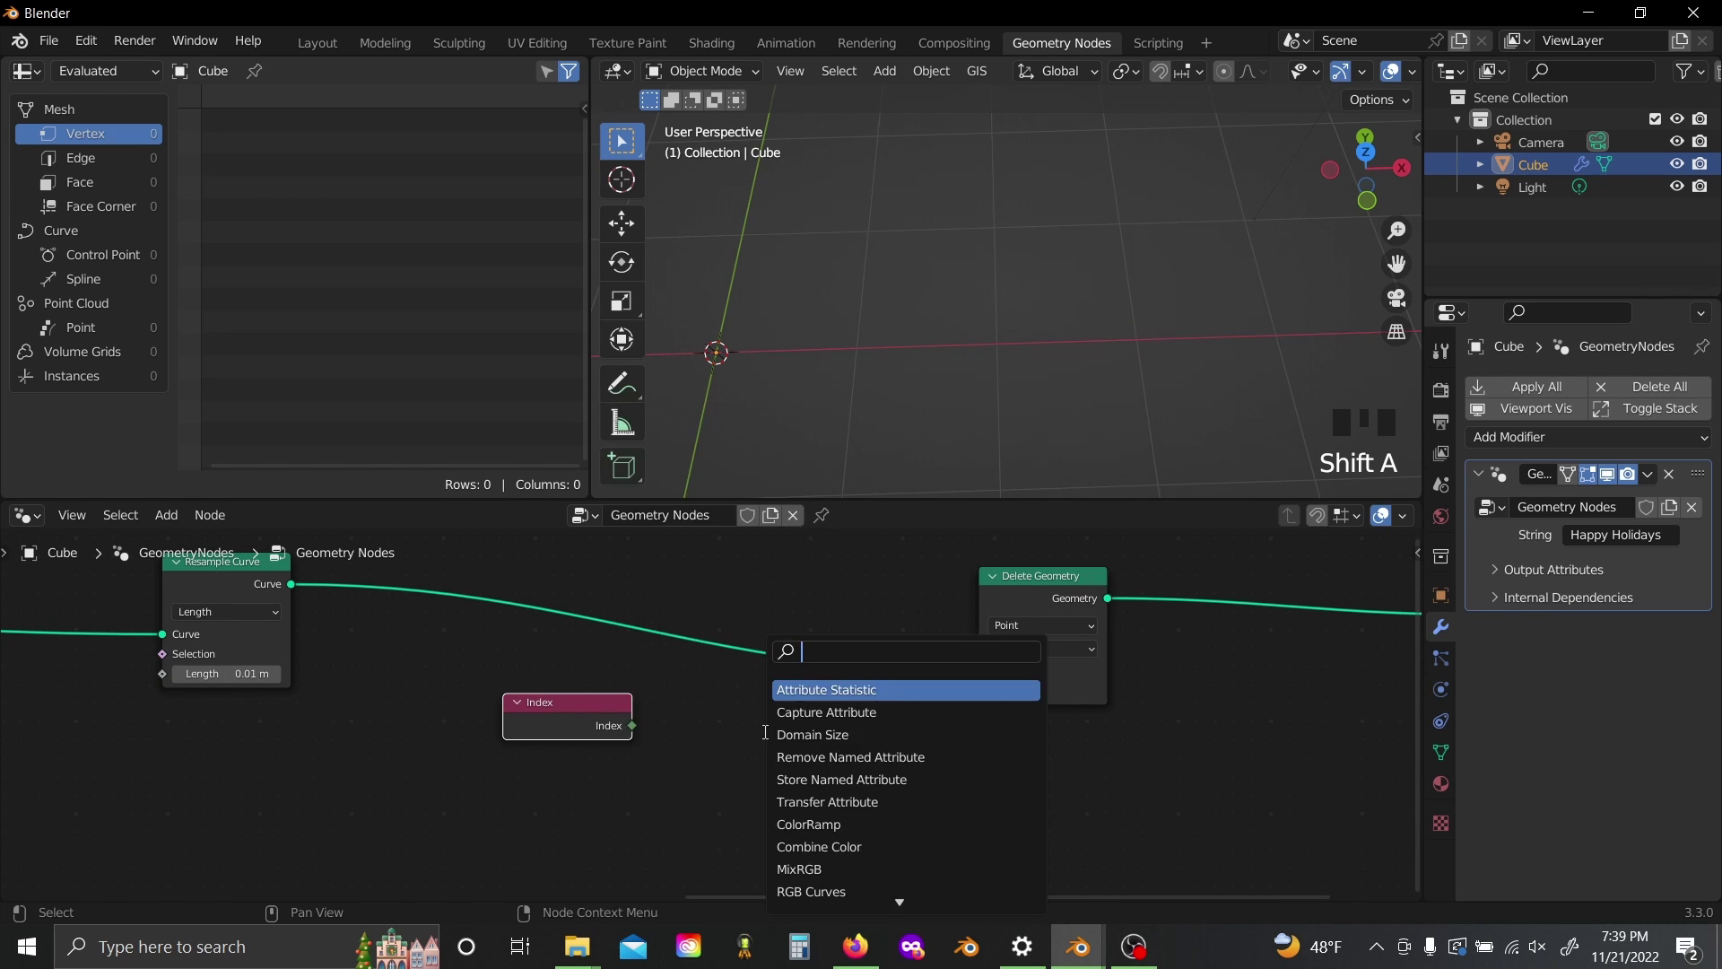
Compare Index > Scene Time frame with Greater Than and feed it into Delete Geometry's Selection
key(shift+a)
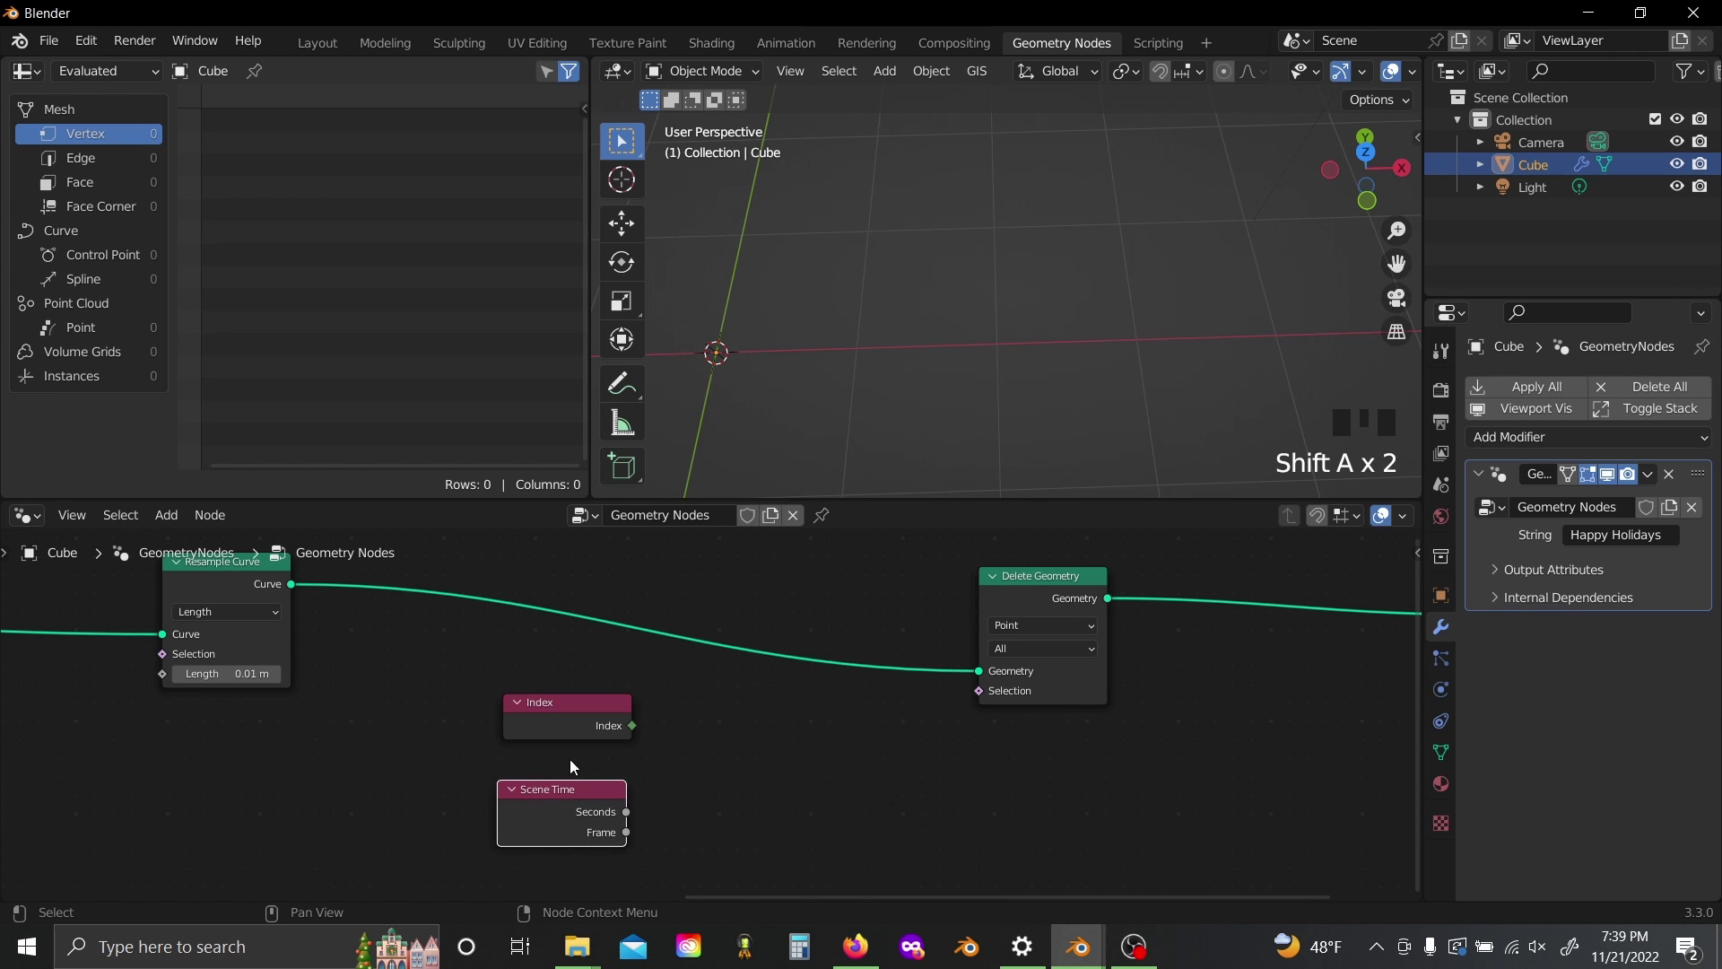
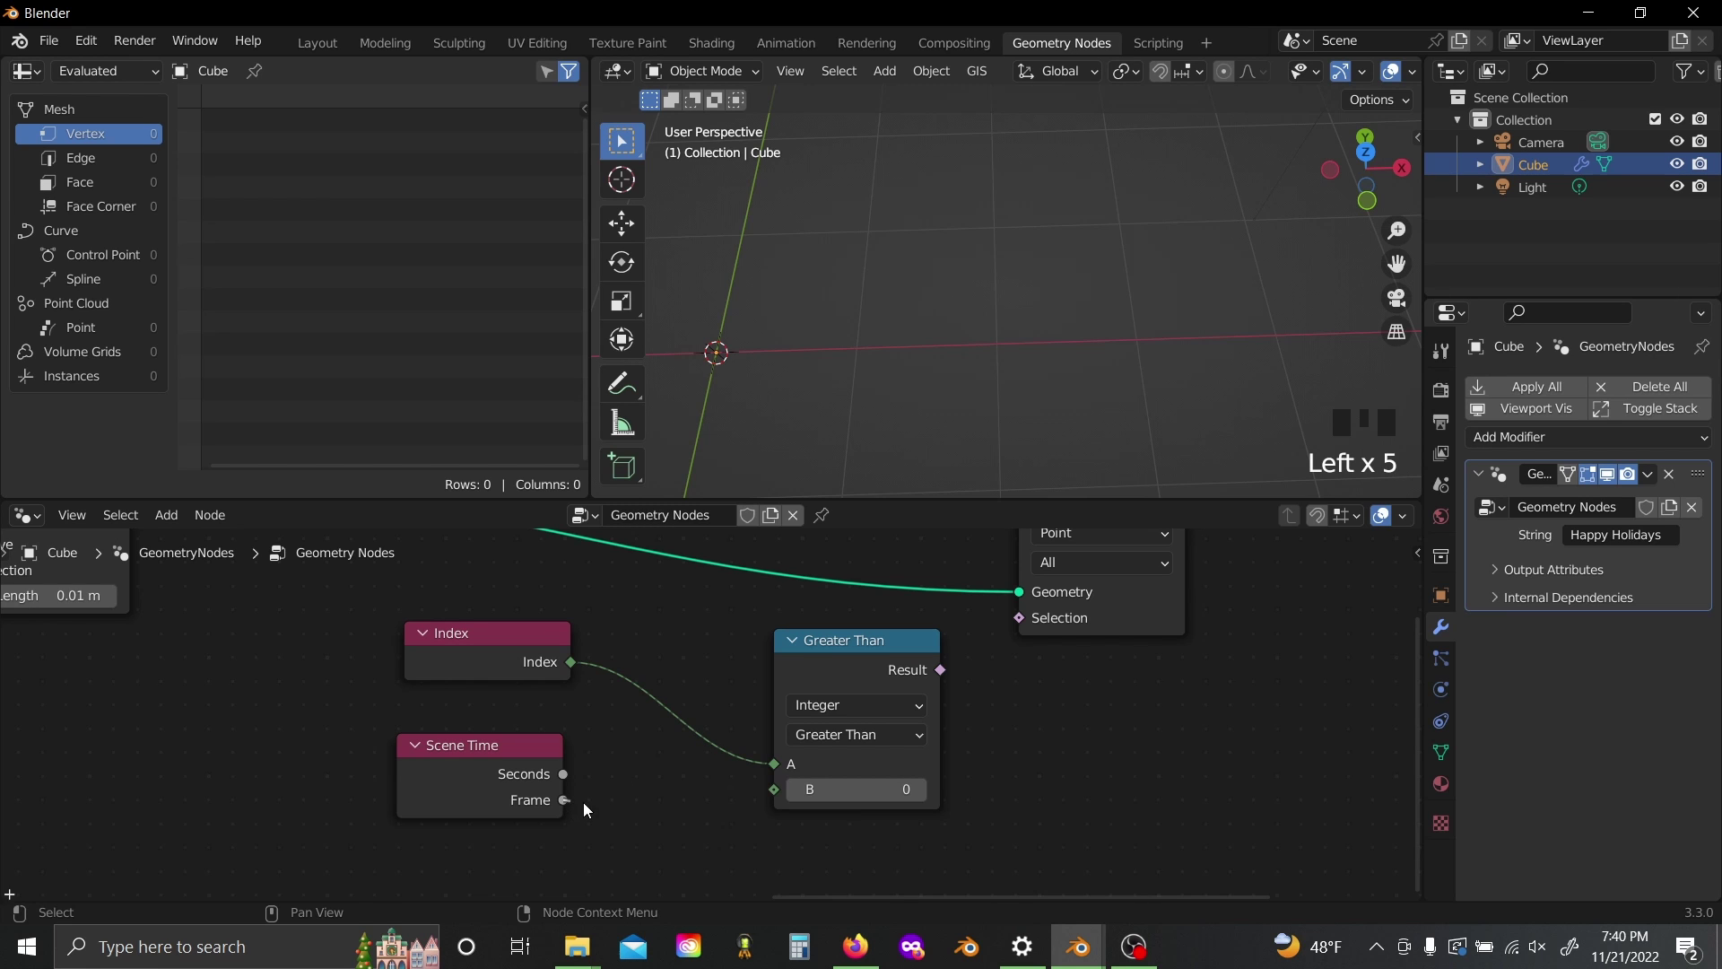
click(620, 773)
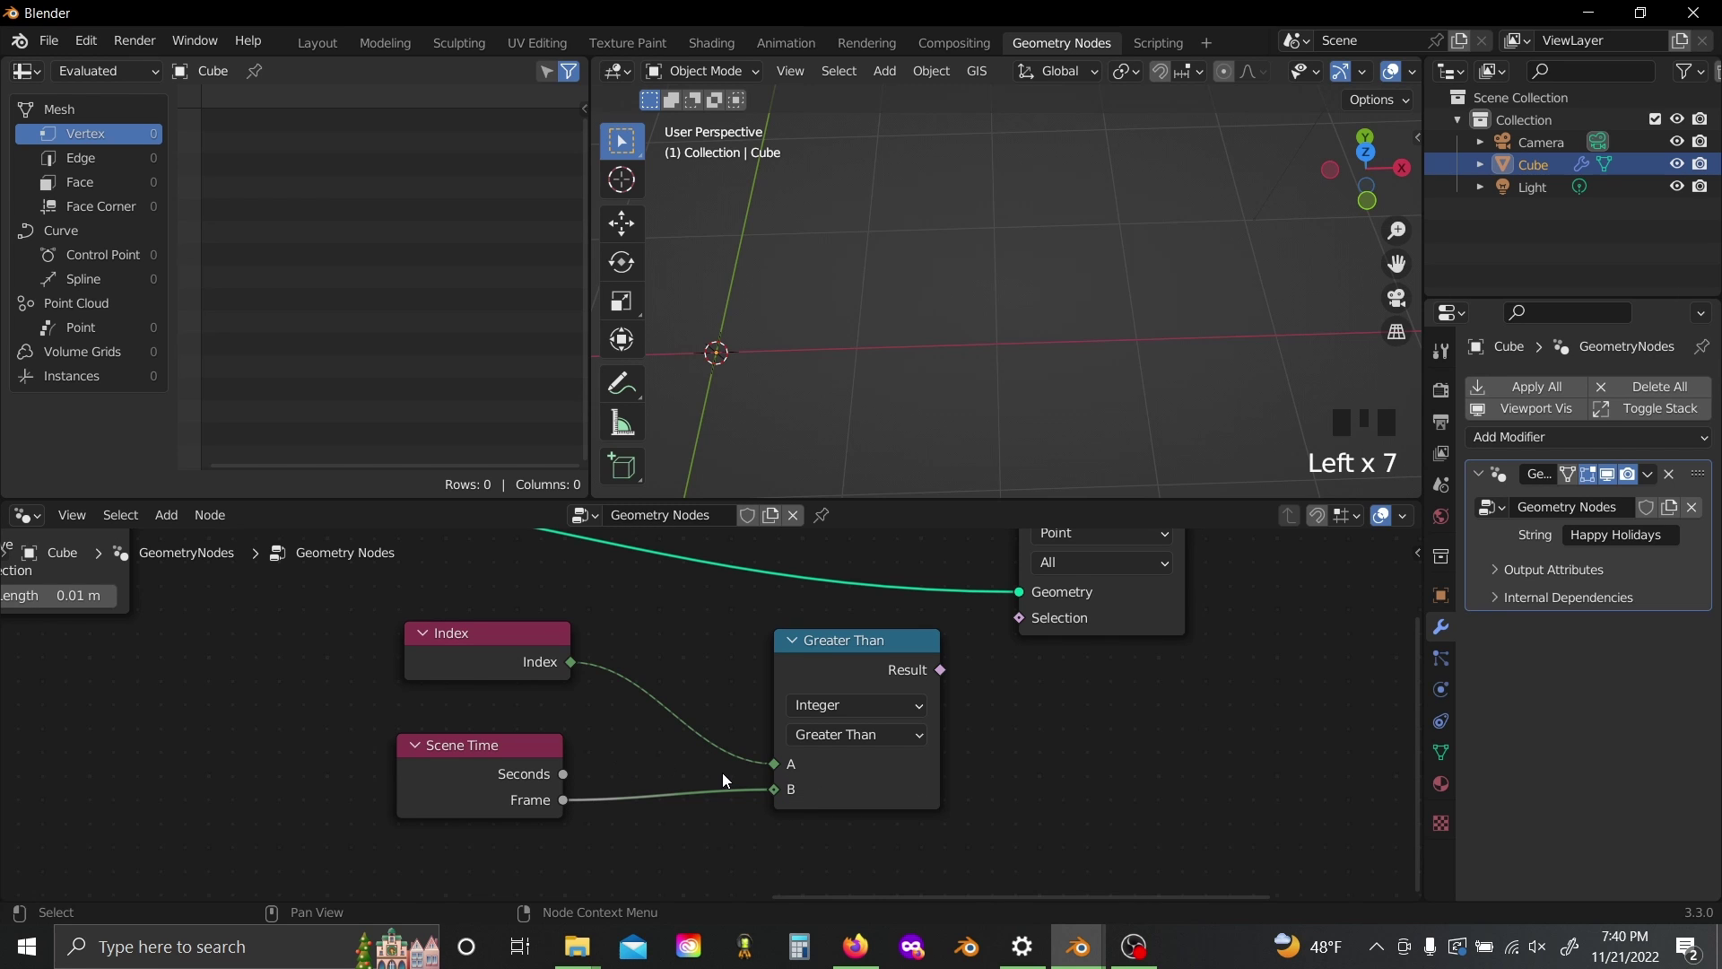
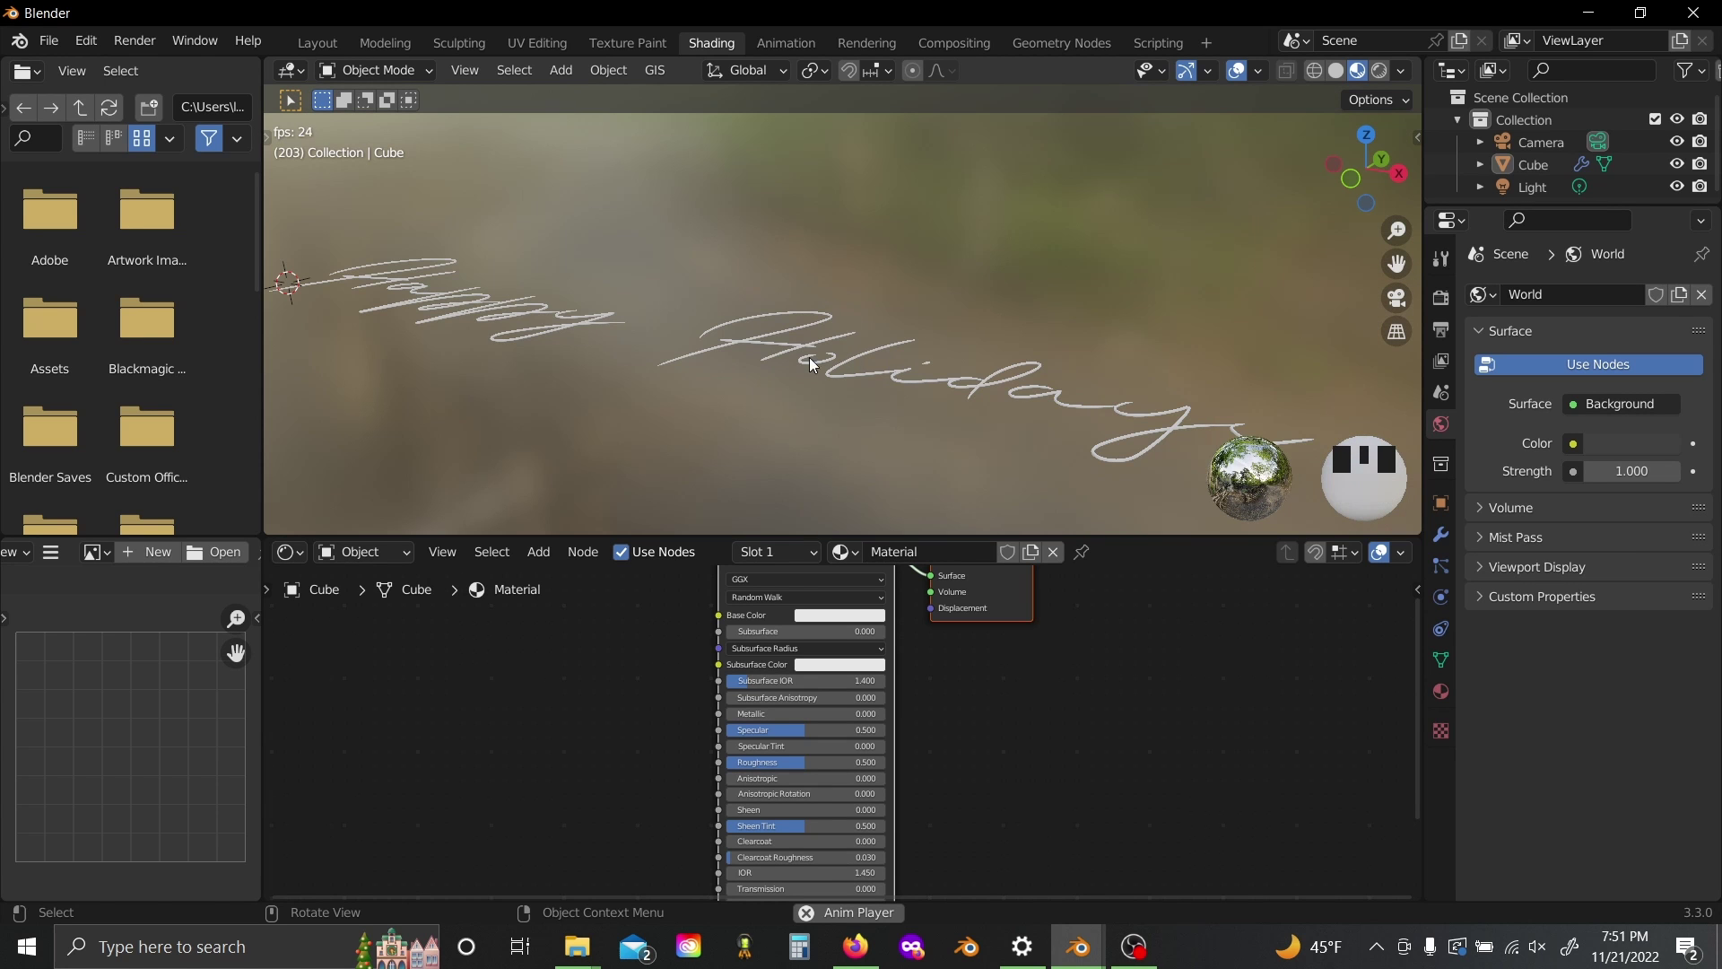
Orbit and zoom the viewport to frame the handwritten 'Happy Holidays' head-on during playback
drag(525, 291, 792, 390)
scroll(up, 3)
scroll(down, 3)
drag(815, 382, 866, 331)
scroll(up, 3)
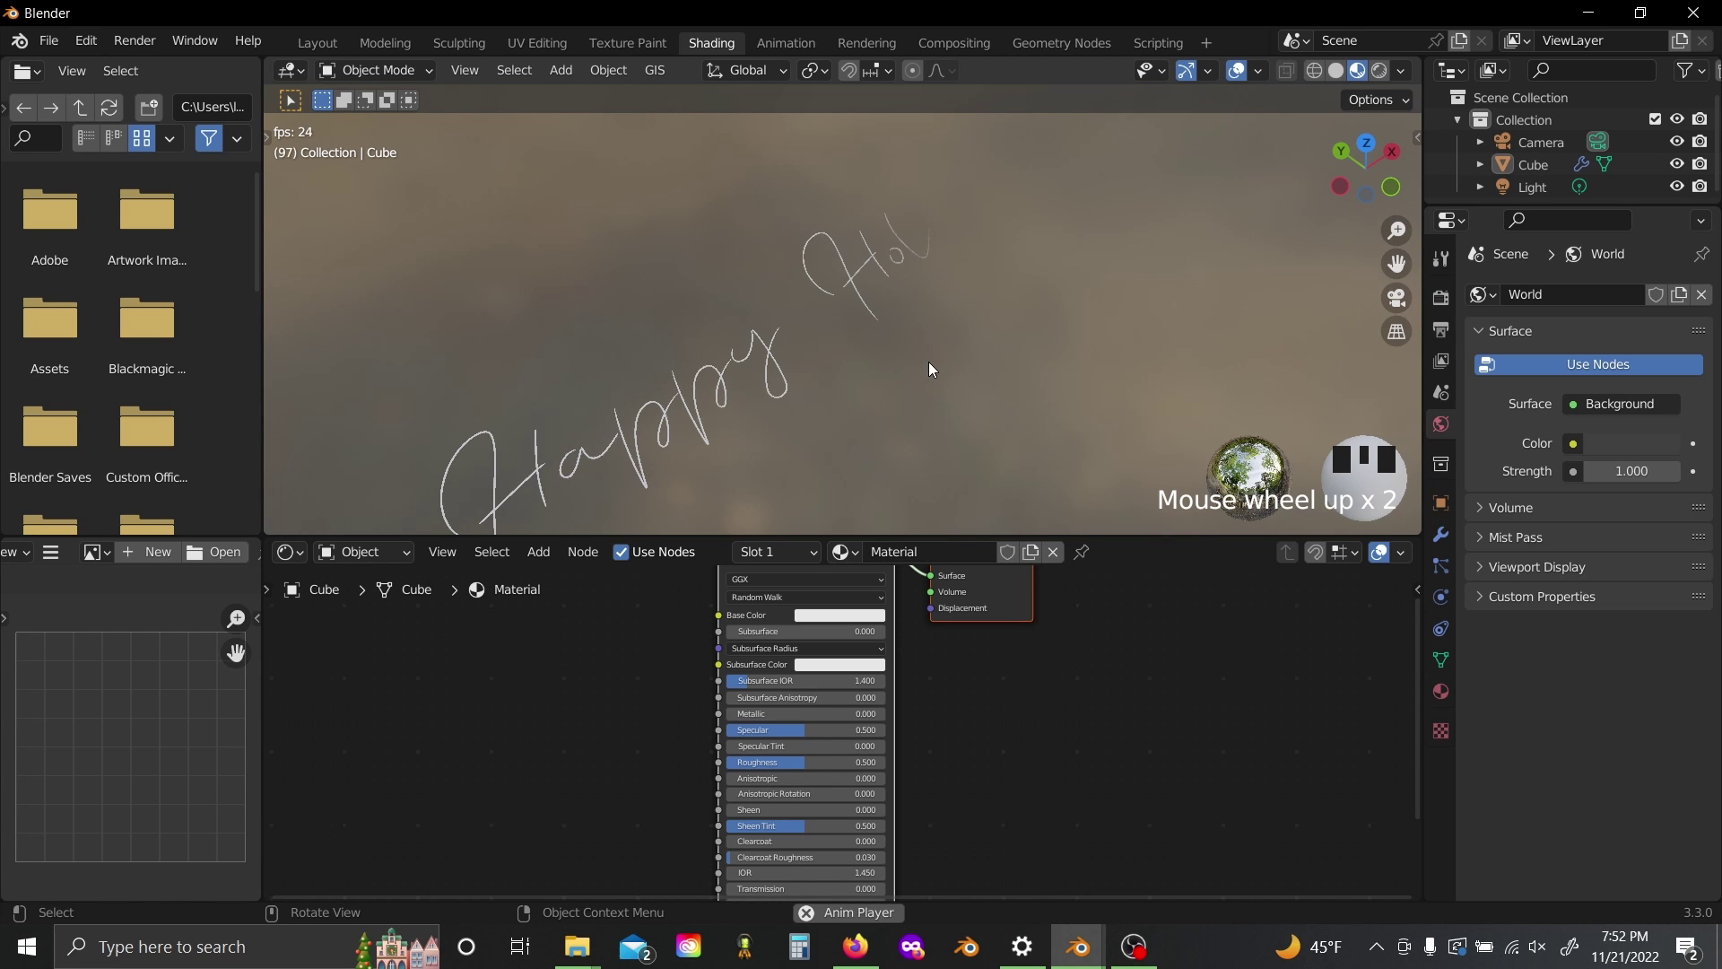